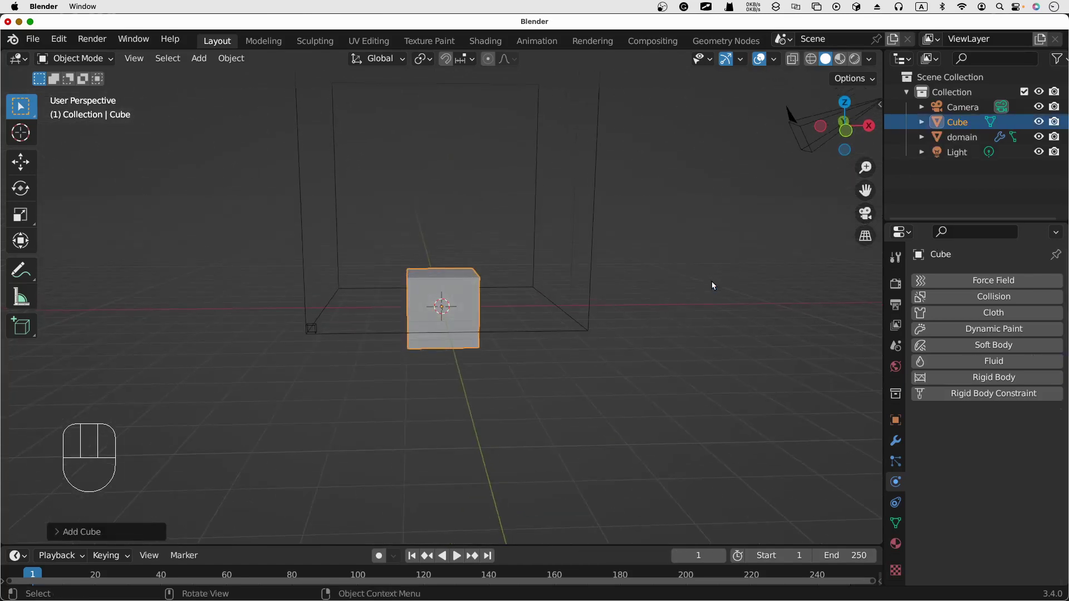
View the scene from the front and back in perspective, then select the flat cube
key(s)
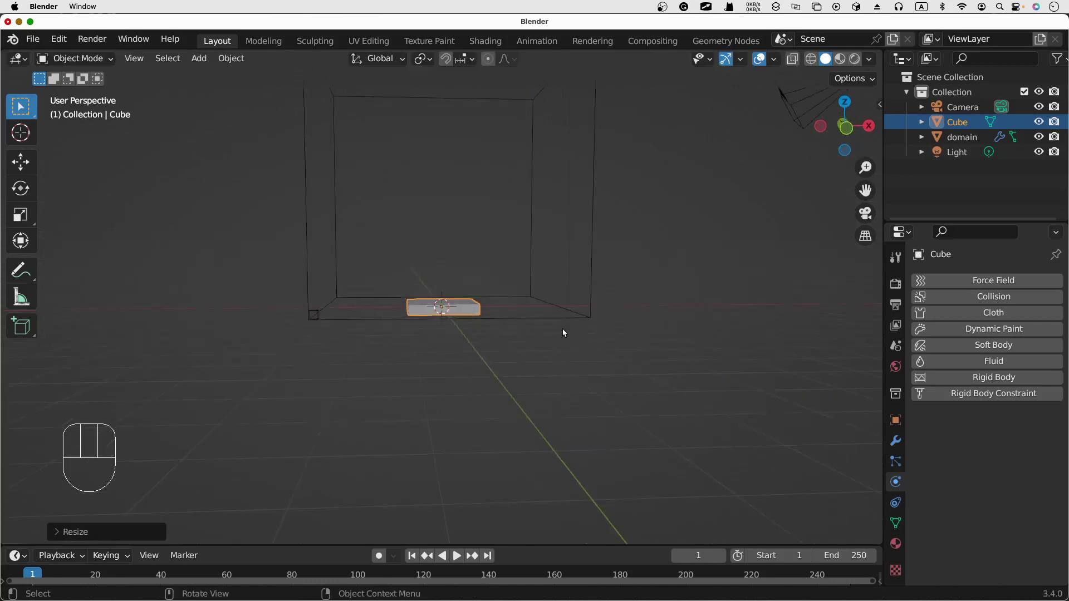
key(KP_1)
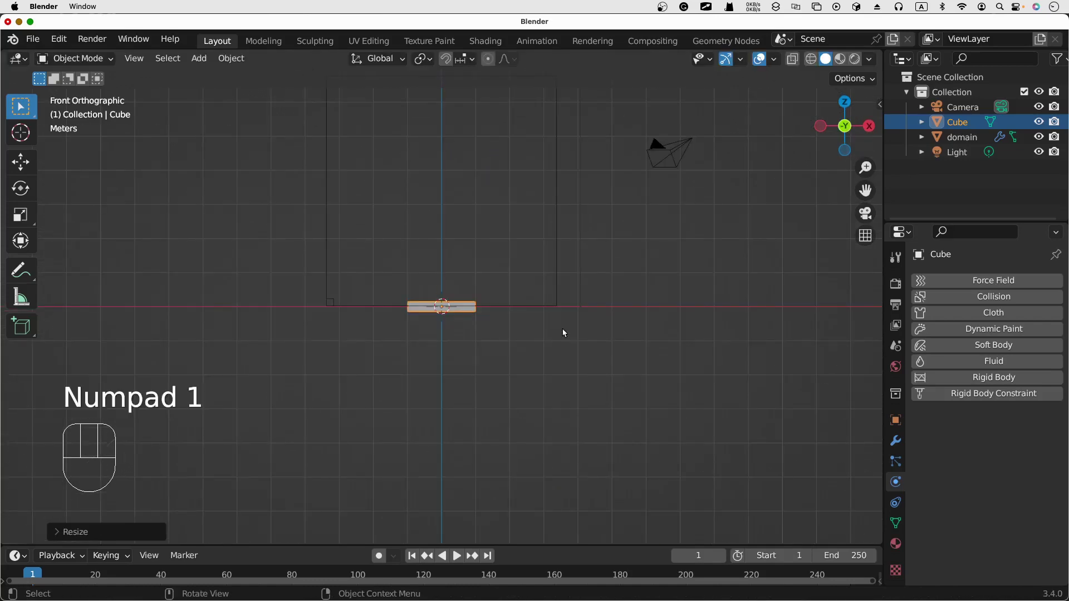
key(g)
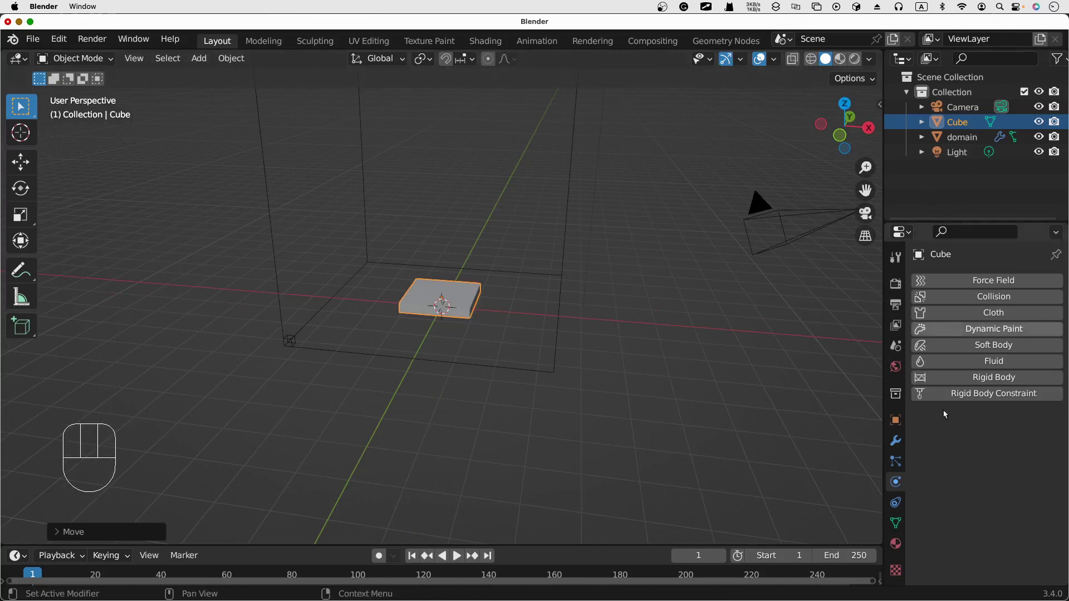
click(522, 397)
click(456, 305)
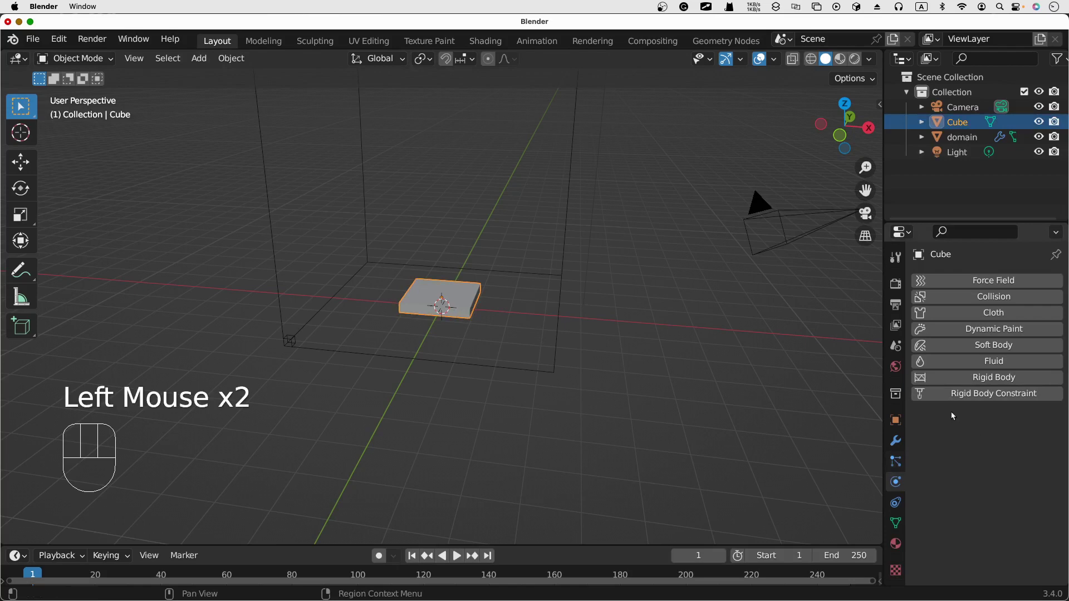
Add Fluid physics to the cube and set it as a smoke Flow source
click(992, 367)
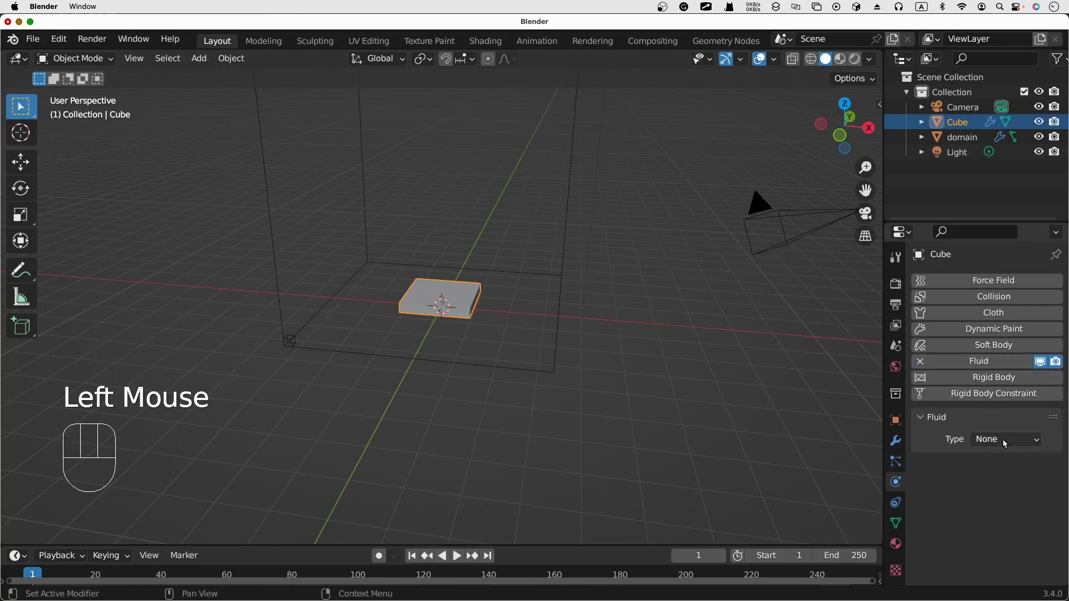
drag(1007, 444, 1012, 492)
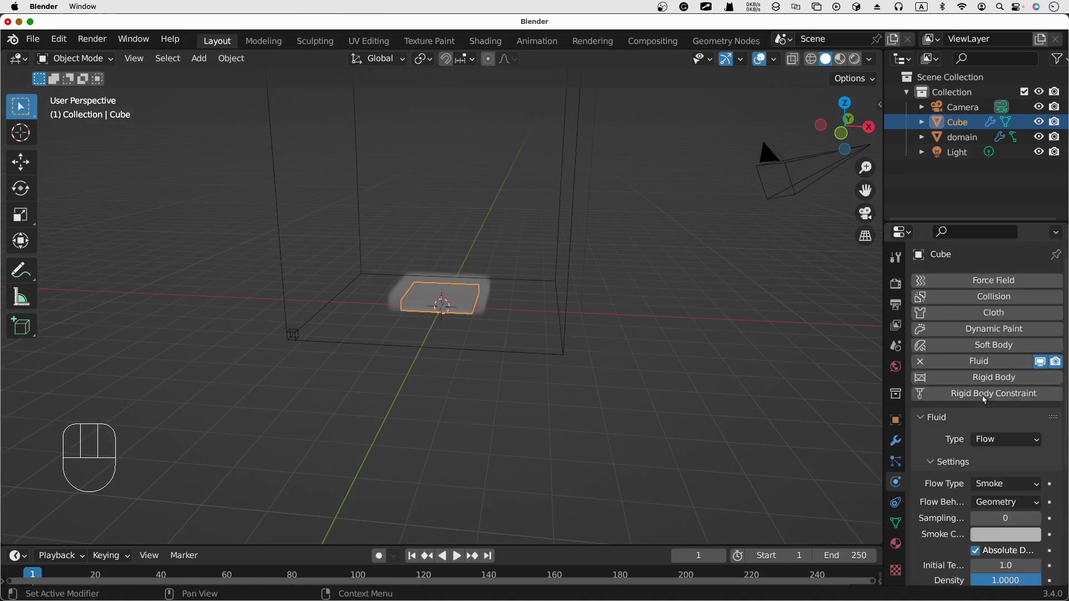
Select the smoke domain object and orbit the view around its box
click(956, 138)
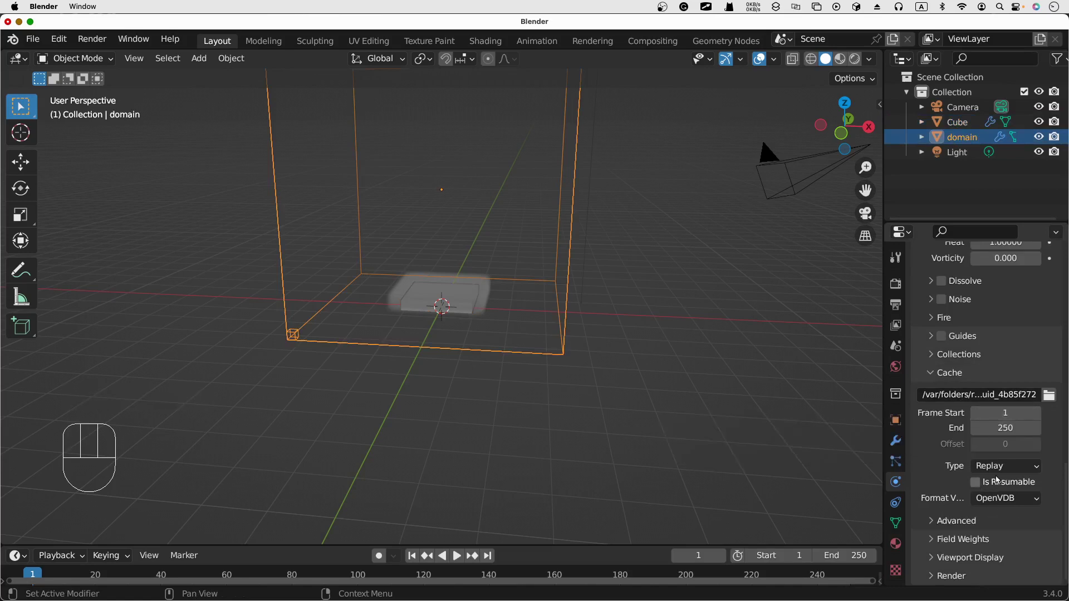
drag(995, 475, 992, 481)
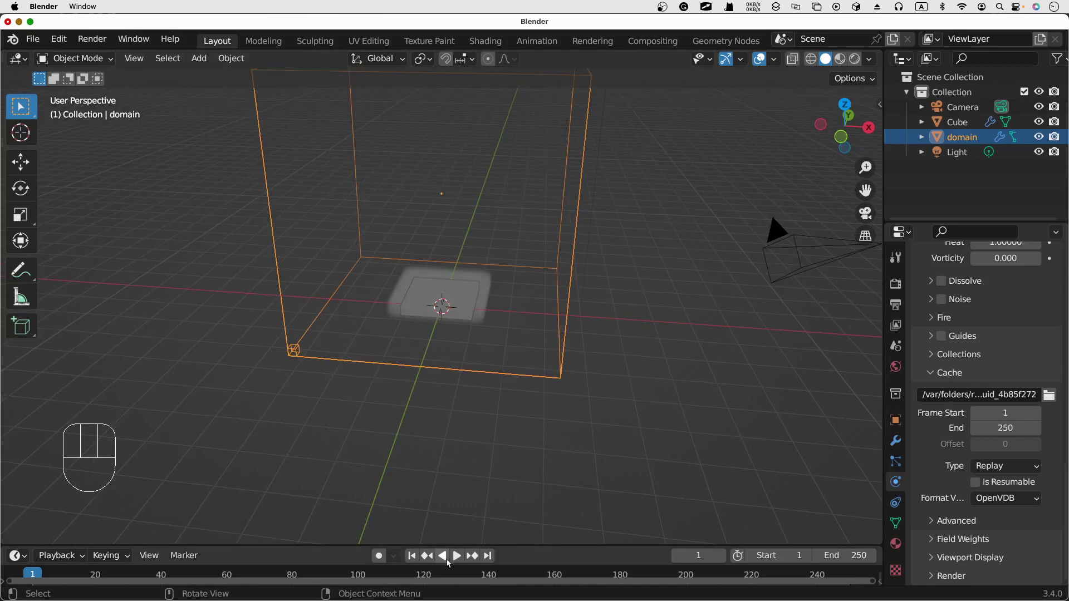
Play the smoke simulation, orbiting to watch it billow, then stop back at frame 1
click(463, 563)
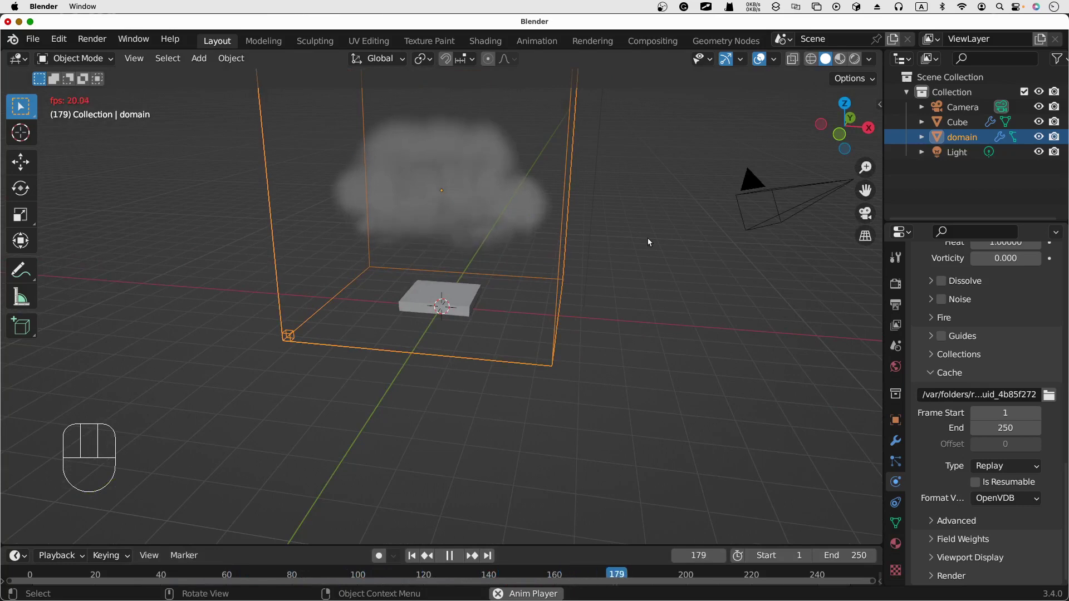
drag(675, 234, 658, 226)
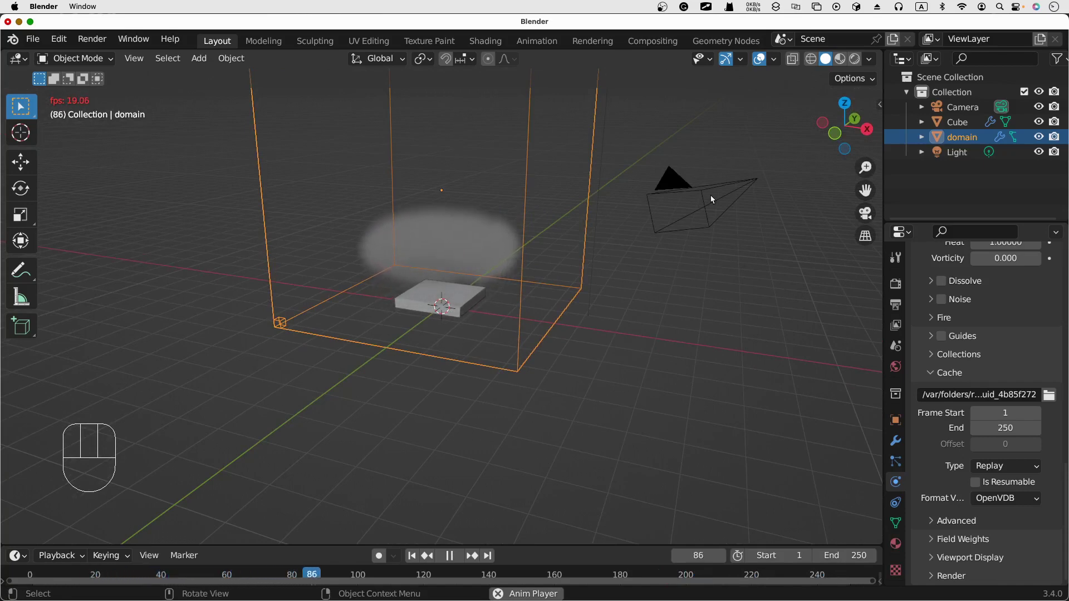
drag(783, 242, 693, 313)
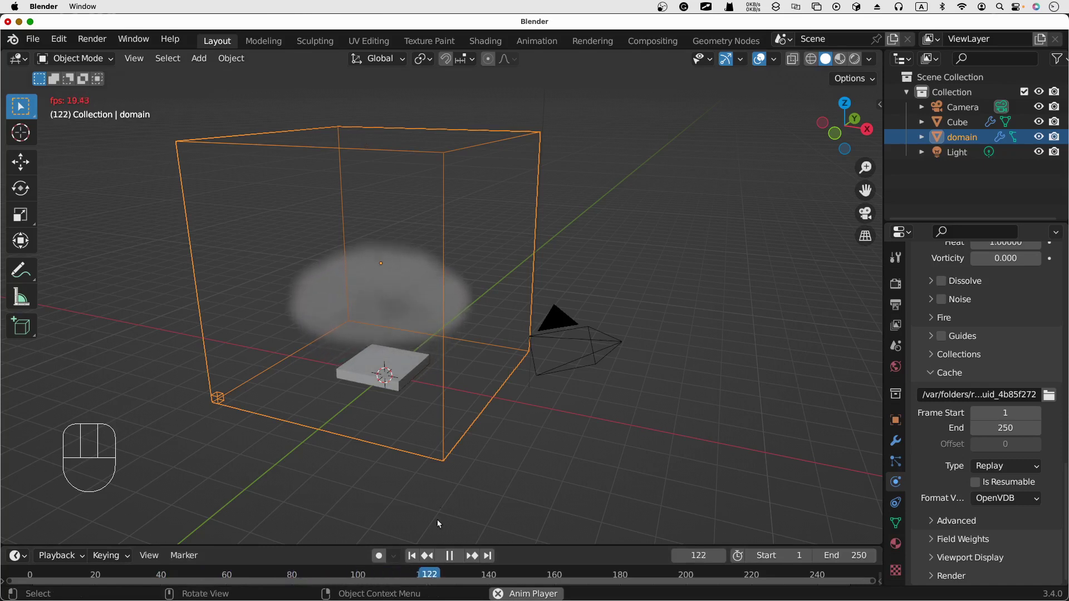
click(453, 554)
Select the domain and expand its Adaptive Domain section showing Margin and Threshold
click(416, 553)
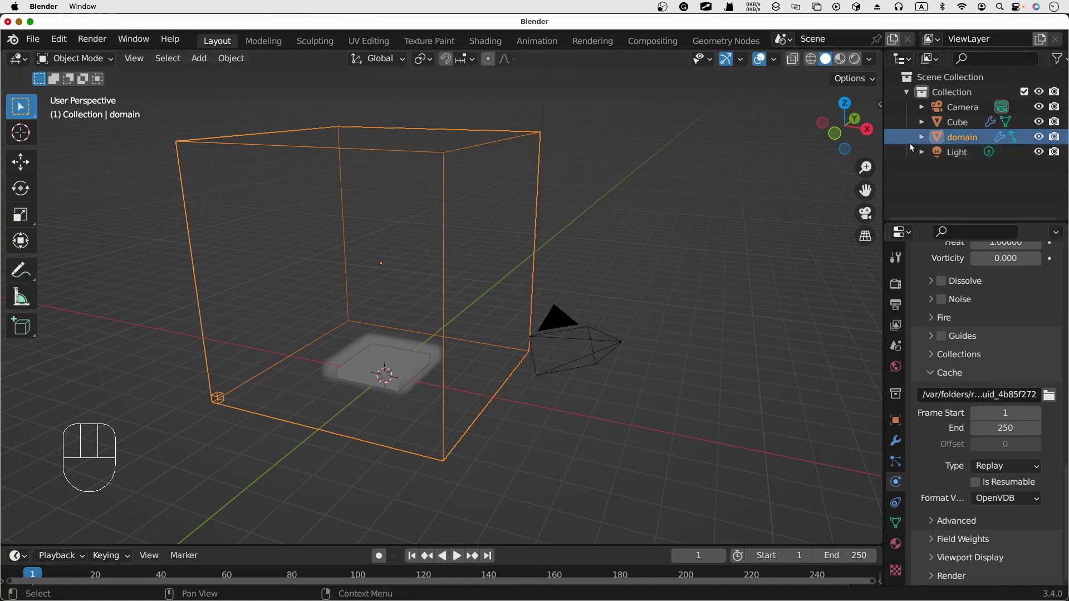
click(960, 134)
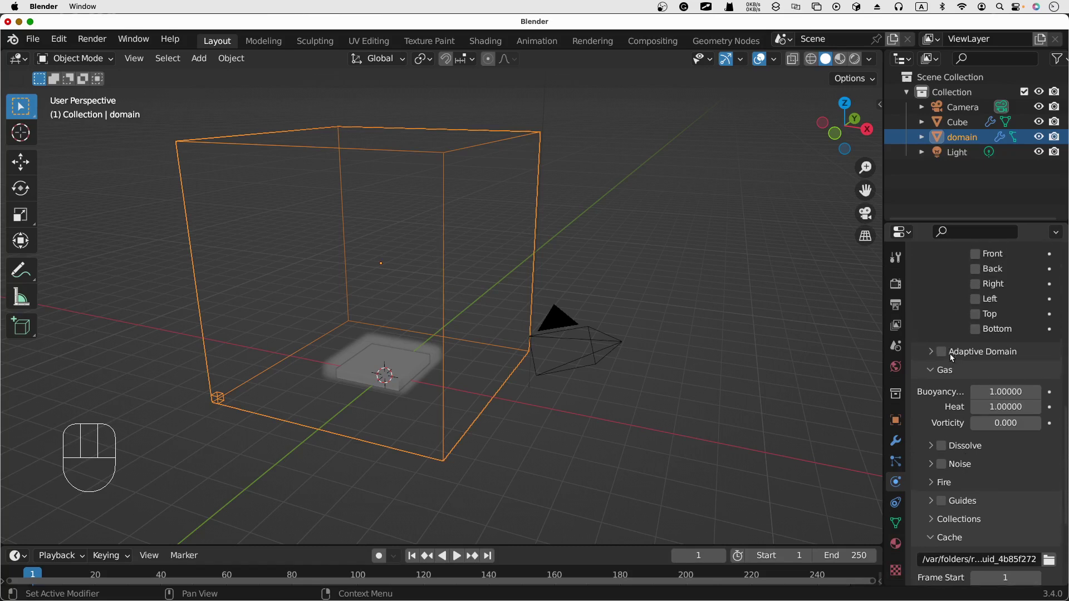
drag(931, 353, 965, 358)
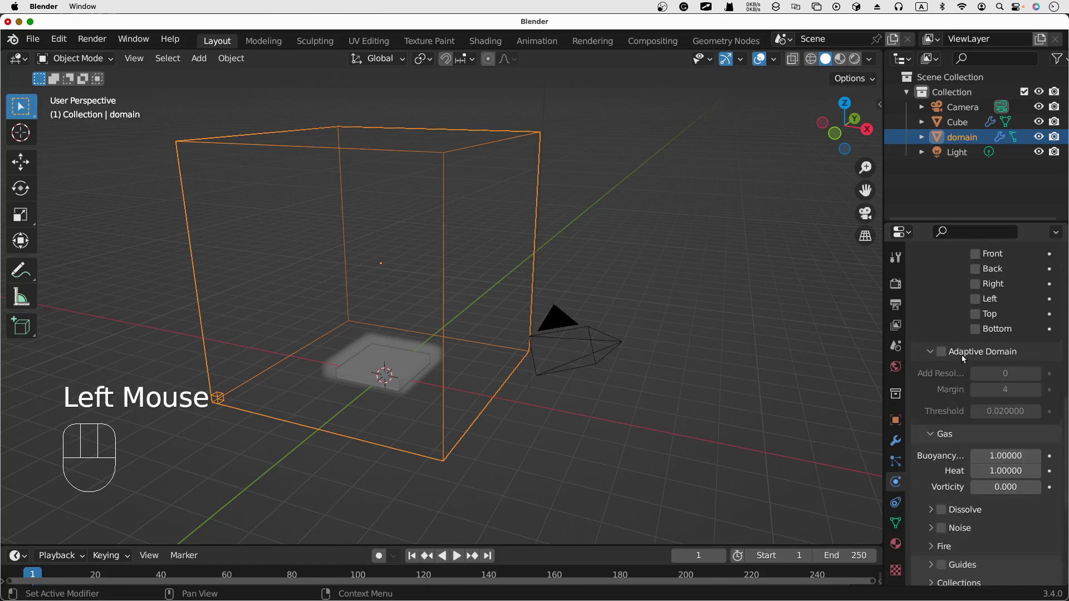
Switch on Adaptive Domain for the smoke domain with margin 4 and threshold 0.02
click(943, 354)
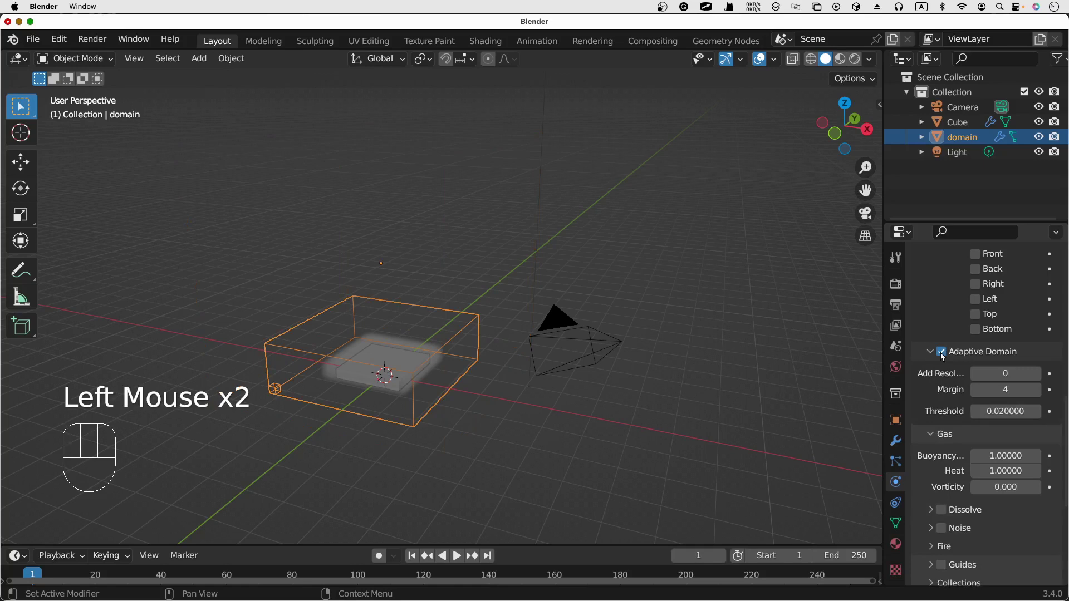
click(943, 354)
click(943, 355)
click(943, 354)
click(943, 354)
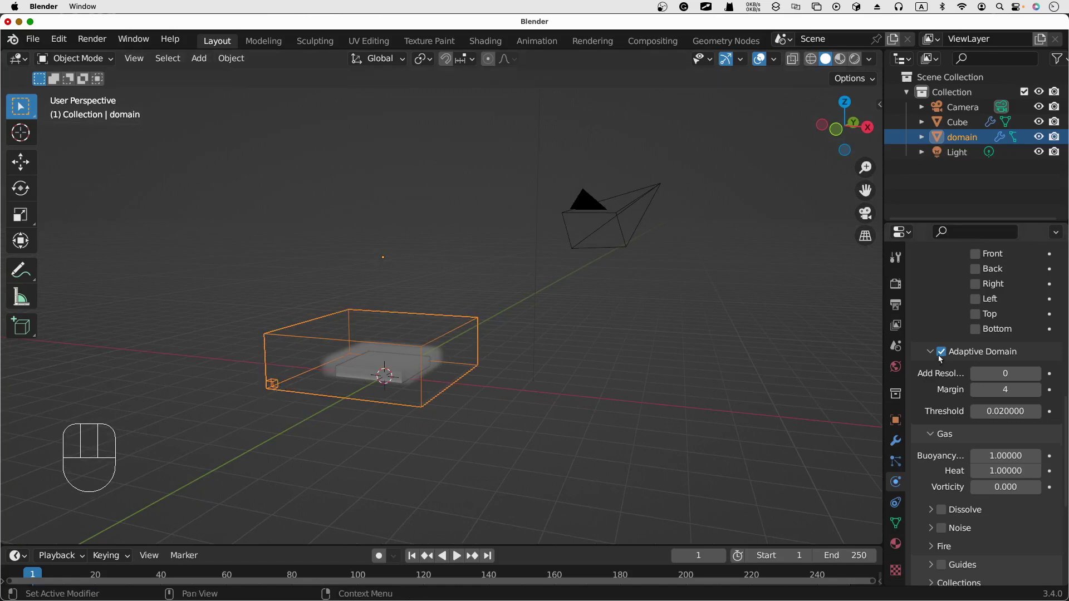
click(943, 351)
click(944, 353)
click(944, 352)
click(944, 352)
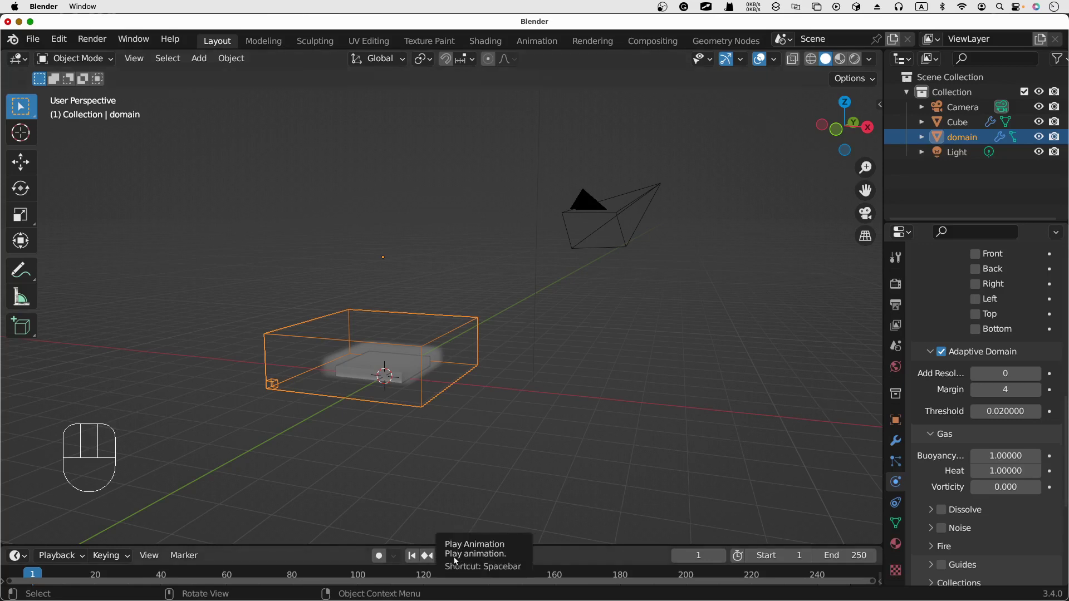
Stop the adaptive-domain playback at frame 1 and bring the domain Cache settings into view
click(459, 560)
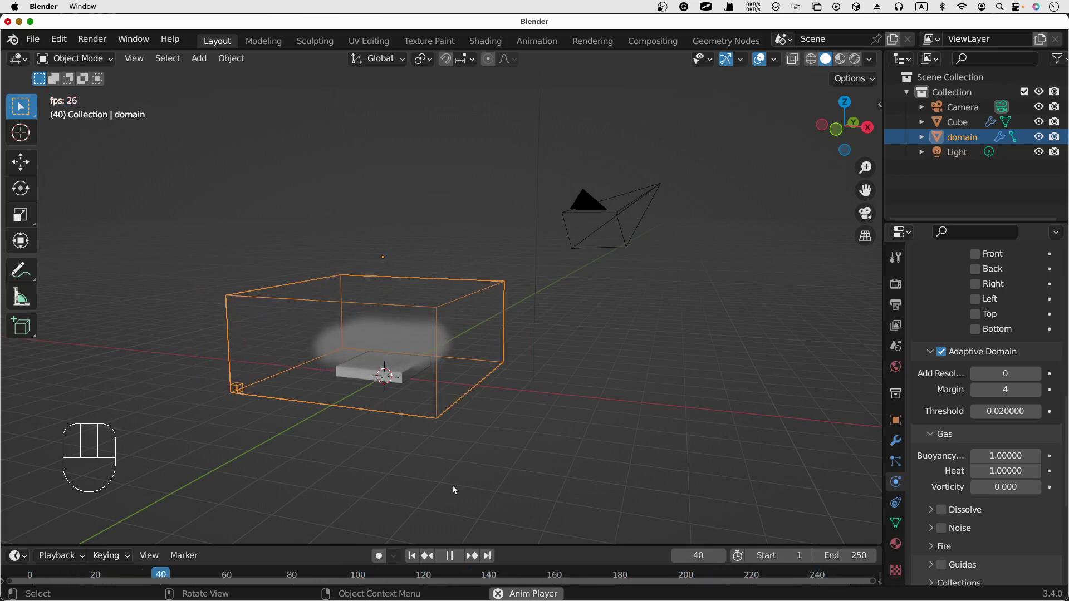
click(459, 558)
click(413, 561)
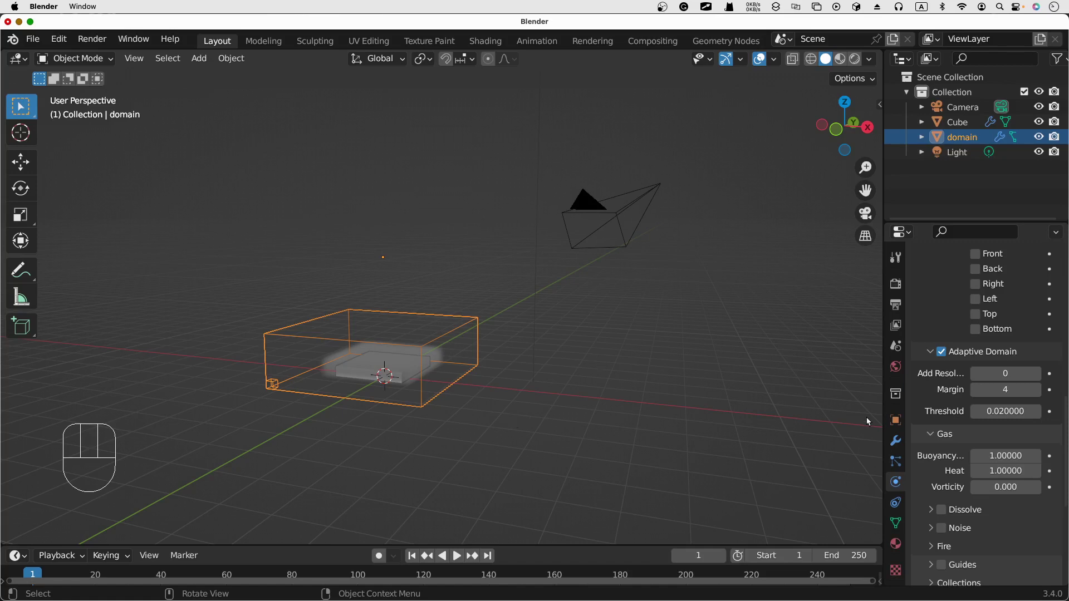
click(1009, 459)
Play the simulation with Add Resolution 20, watching the adaptive domain grow around the smoke
drag(1011, 469, 860, 431)
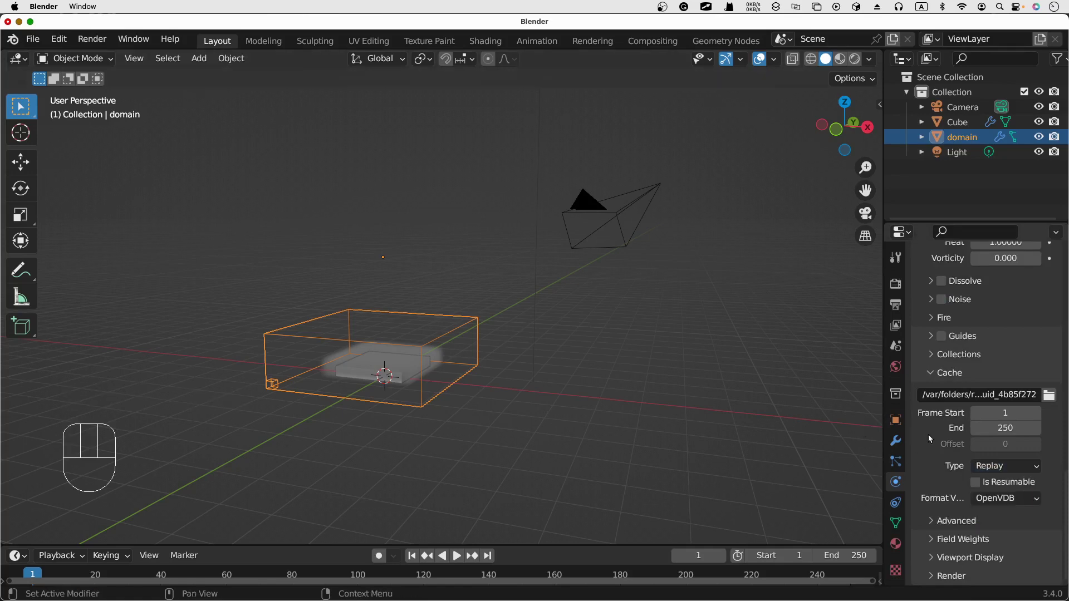
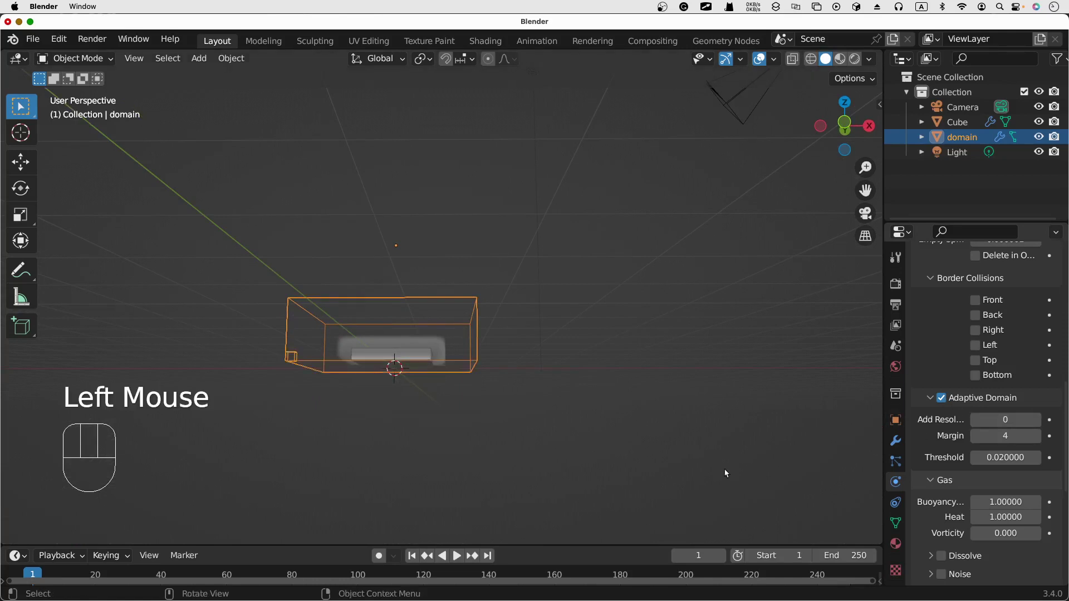
drag(1011, 422, 1015, 426)
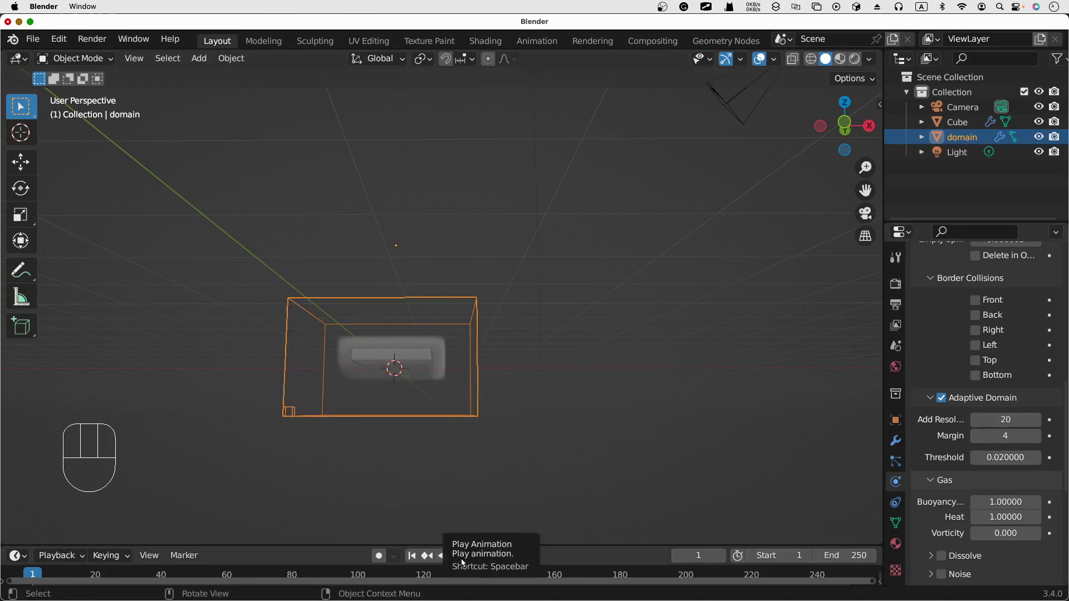
click(464, 560)
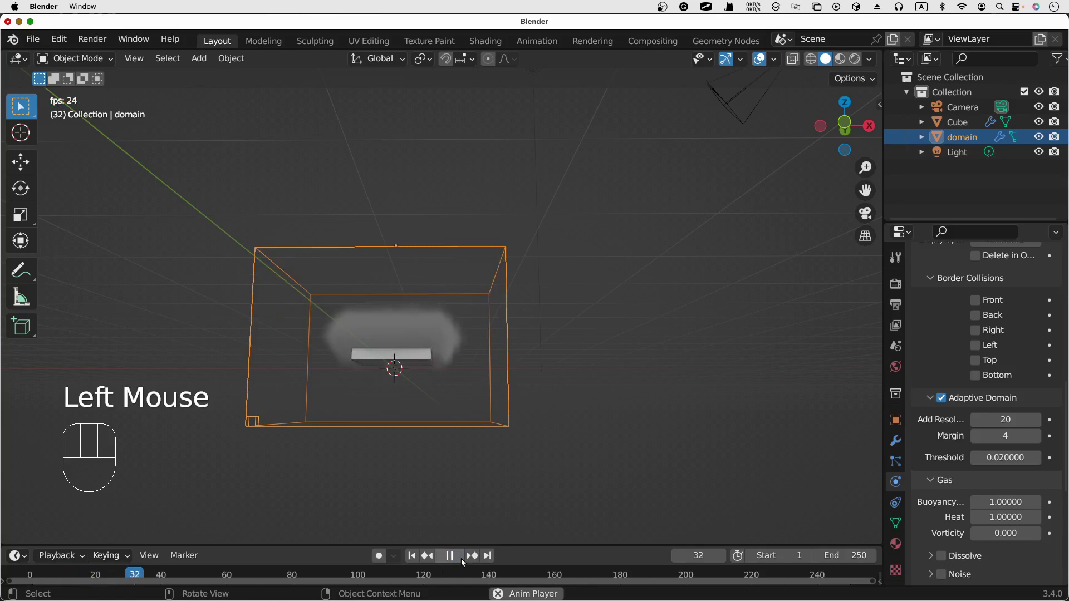
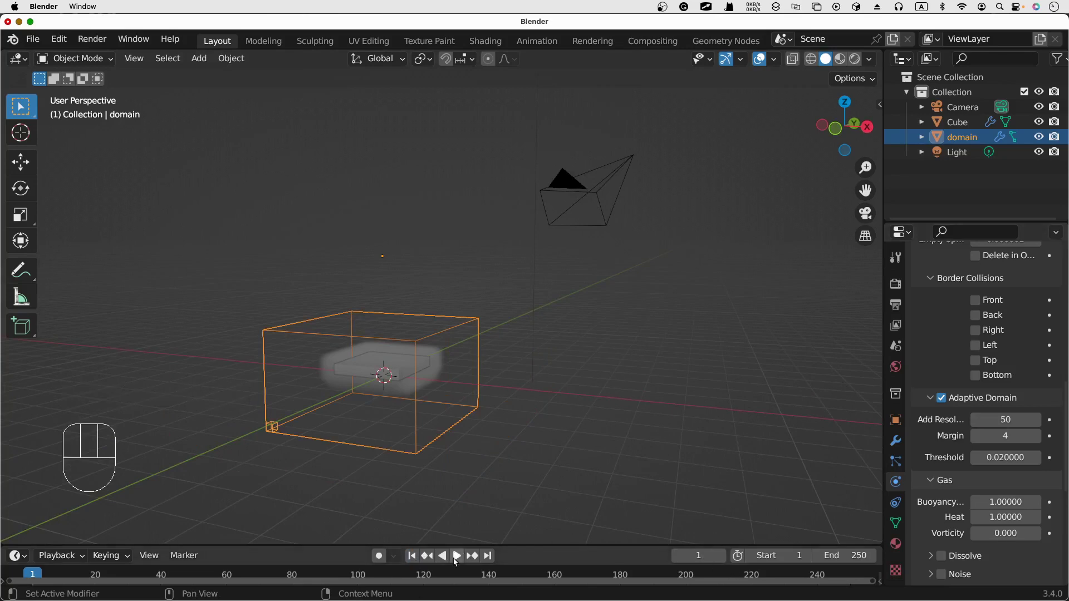
Play the smoke with Add Resolution 50 and pause at frame 150 on the larger cloud
click(456, 560)
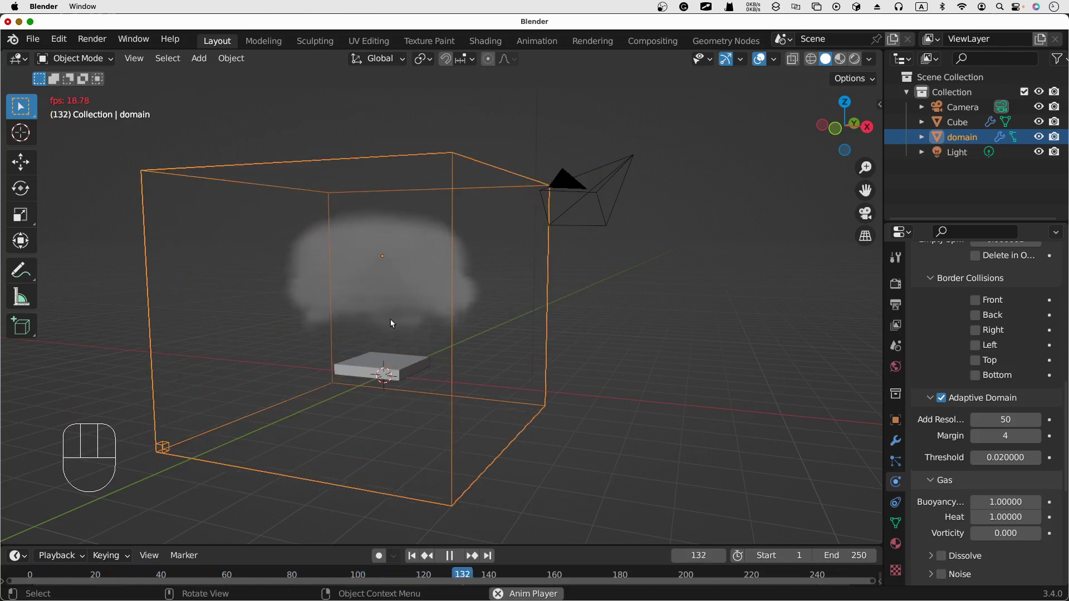
click(450, 559)
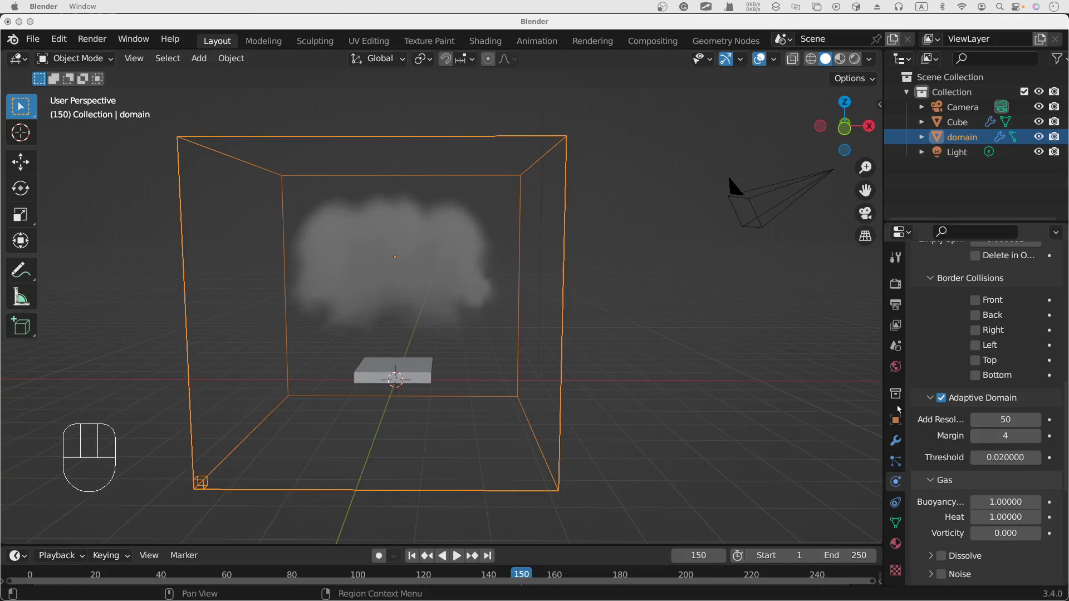
Raise the adaptive domain Margin to 20, replay briefly and return to frame 1
drag(989, 437, 980, 436)
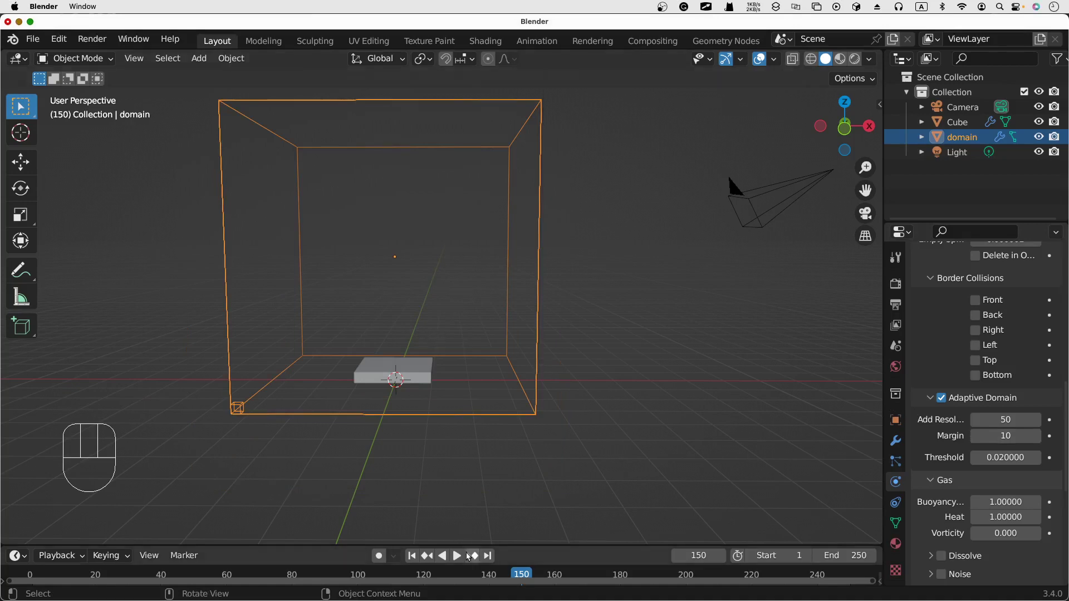
click(462, 561)
click(462, 561)
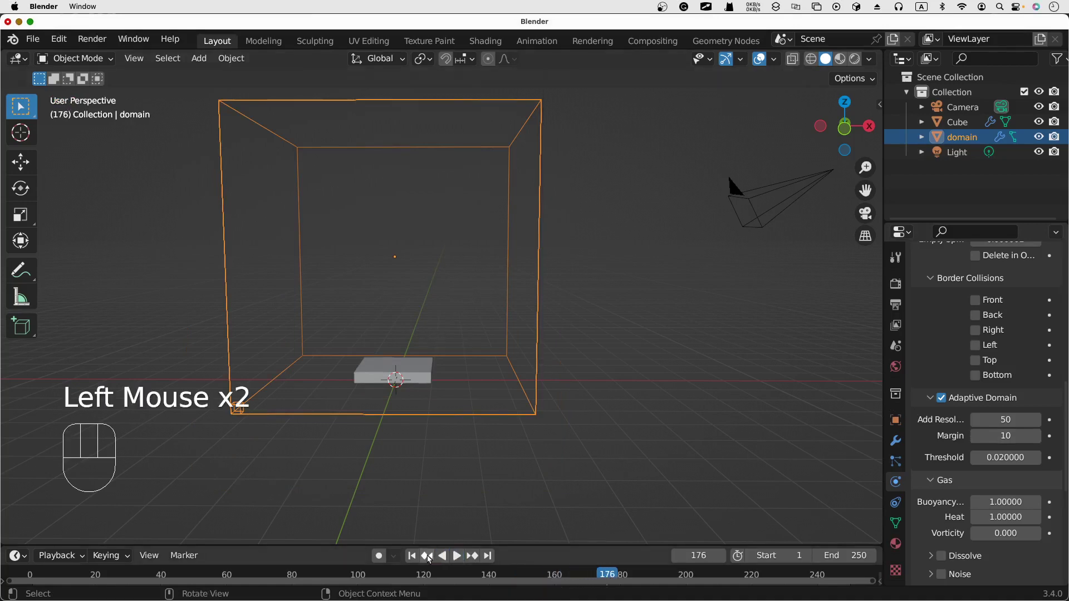
click(422, 559)
click(463, 557)
click(462, 558)
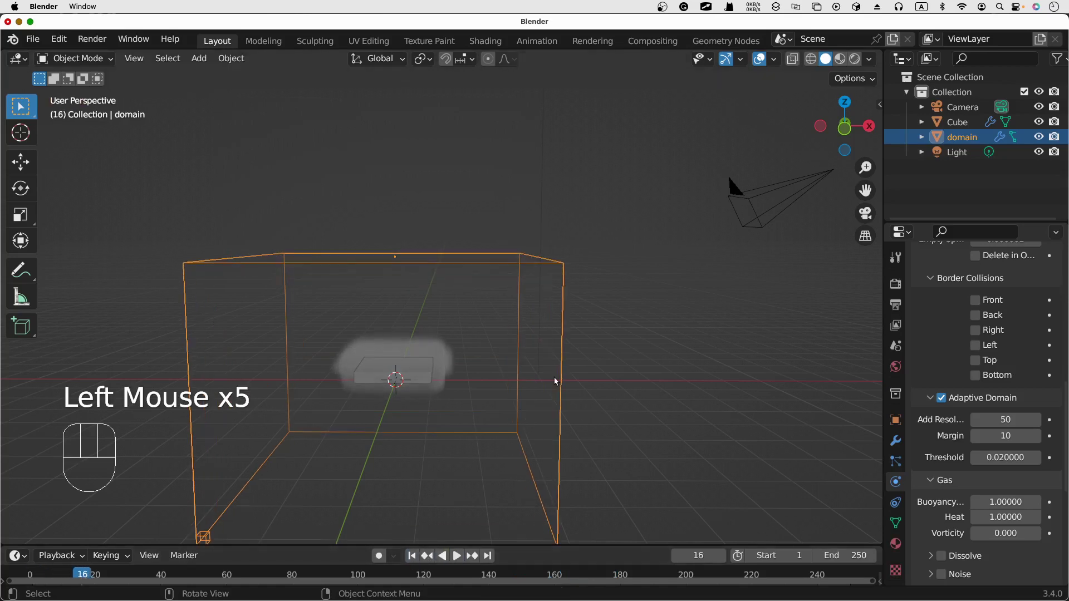
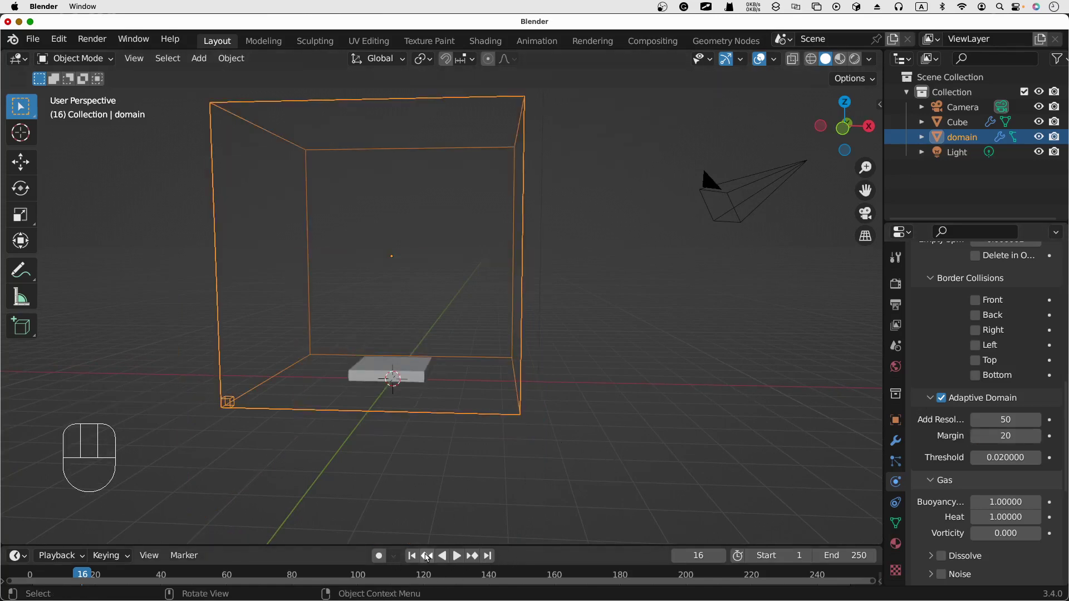
drag(413, 558, 463, 560)
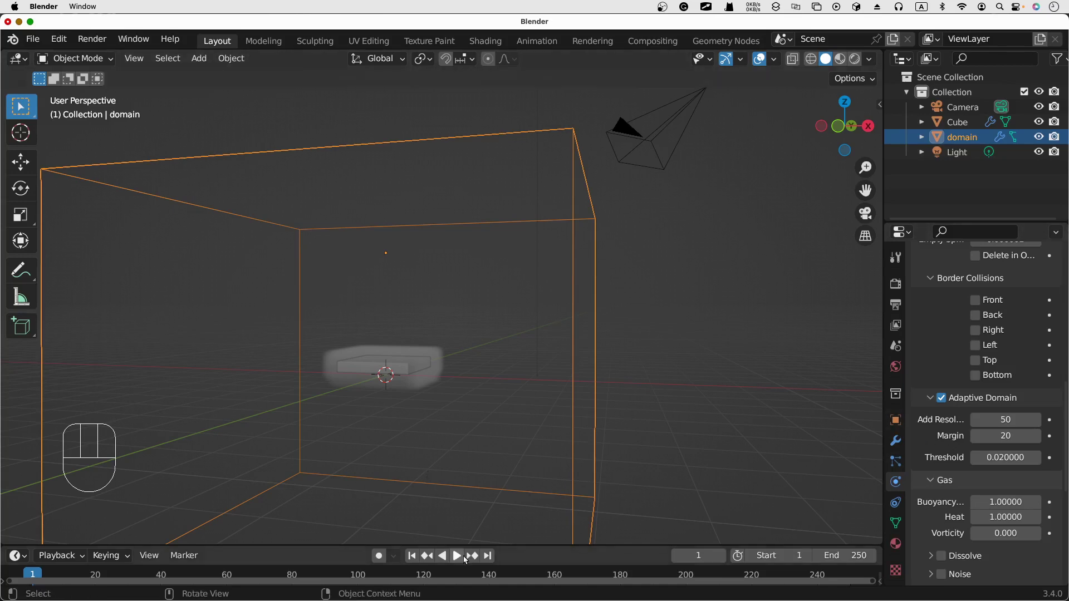
Play the Margin 20 simulation with a pause midway, stopping around frame 98
click(465, 559)
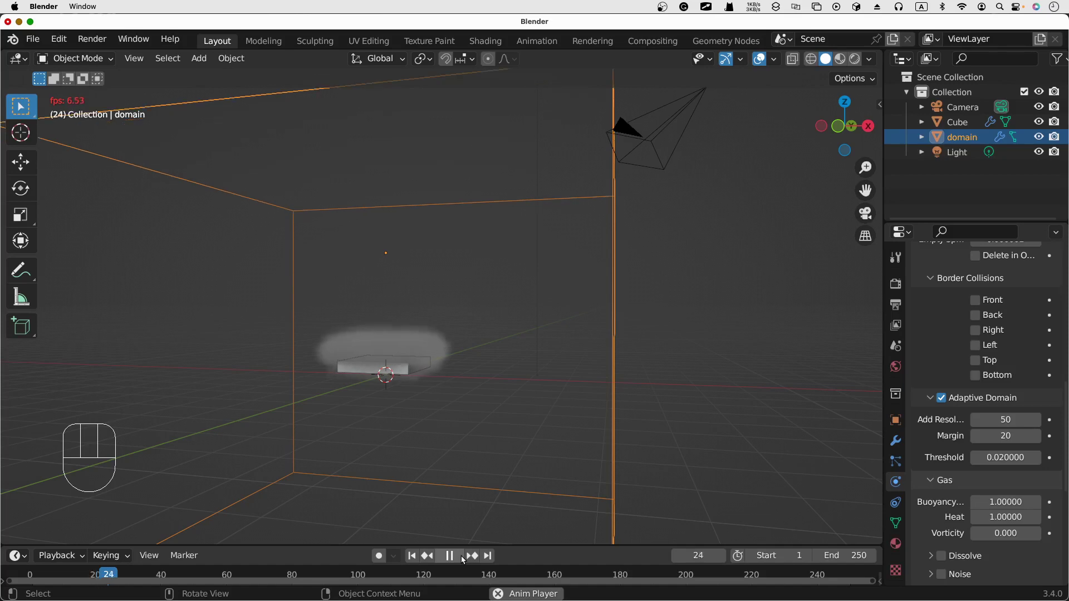
click(469, 559)
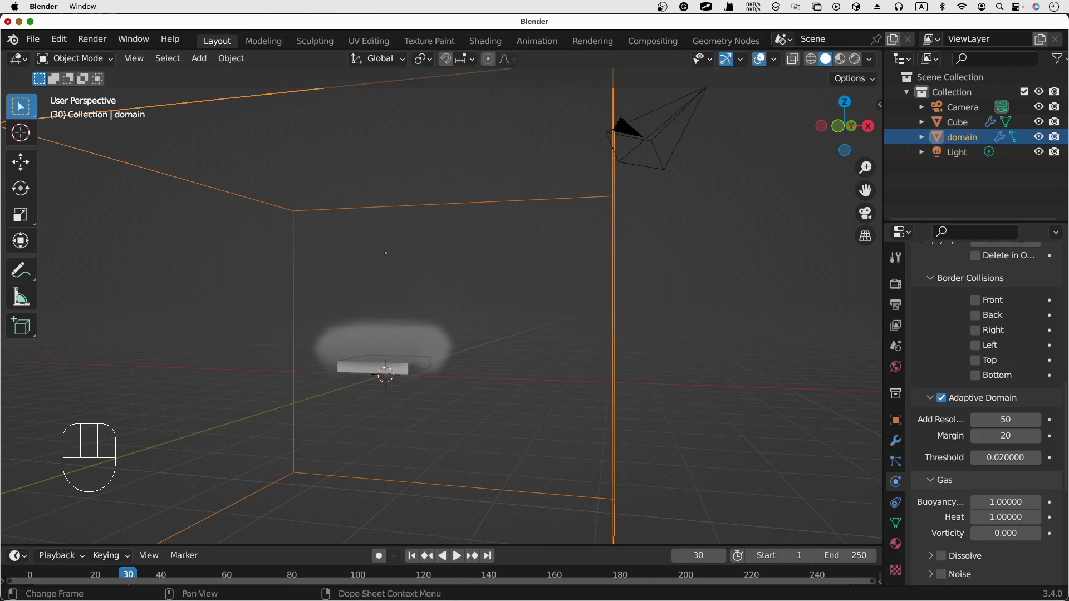
click(458, 558)
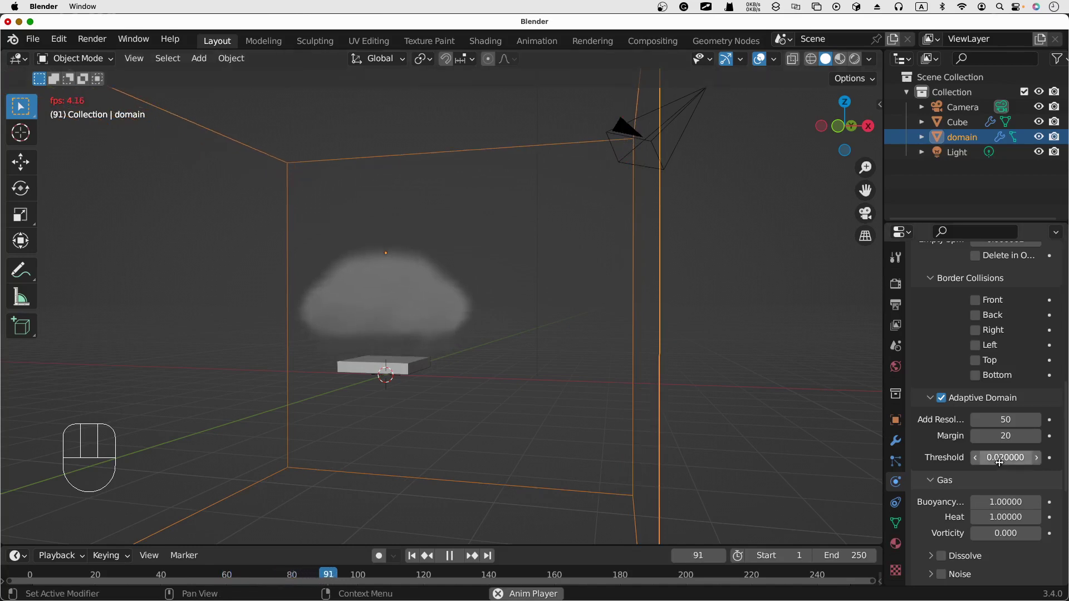
click(441, 557)
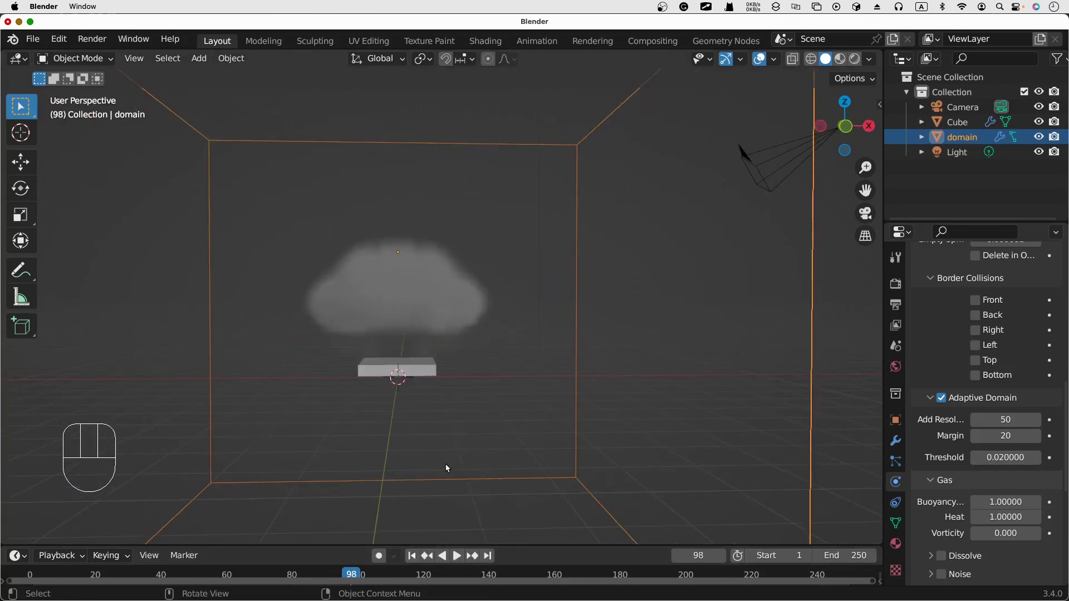
Set Threshold to 0.9, play the smoke from frame 1 and pause at frame 216
drag(419, 557, 511, 356)
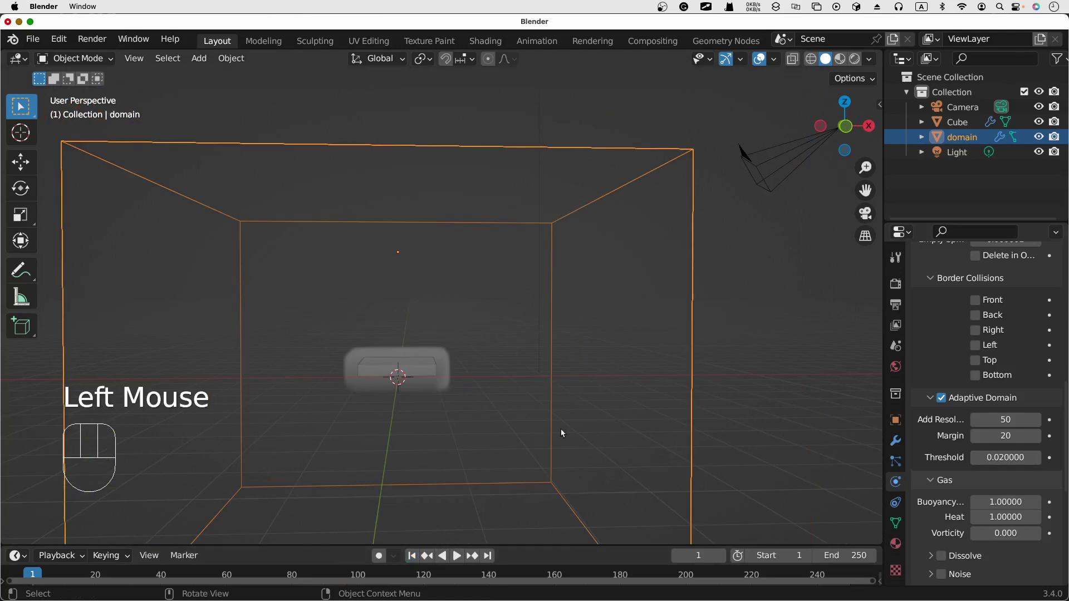
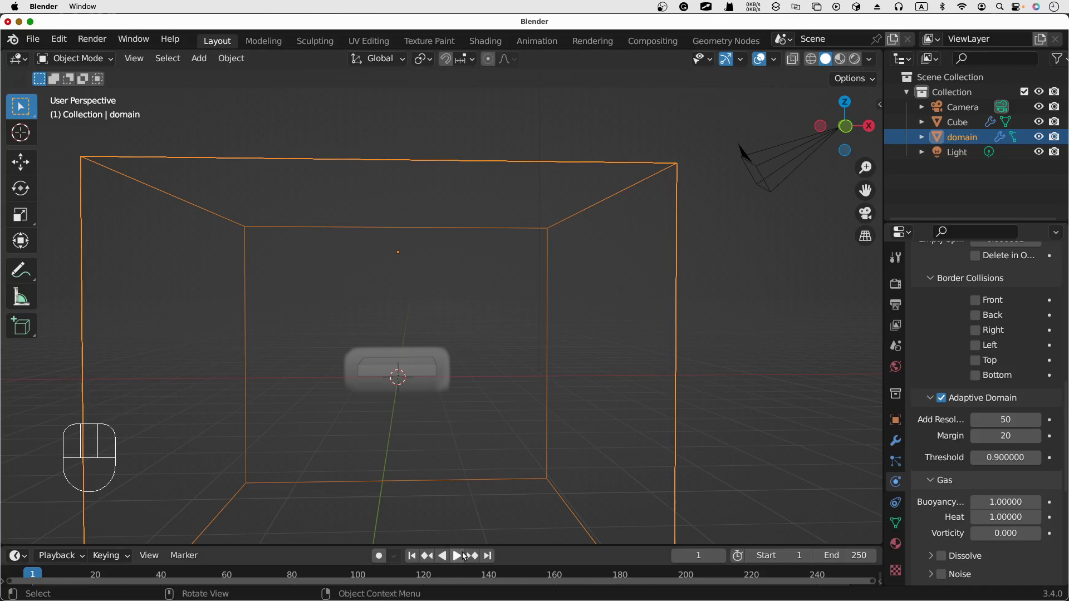
click(464, 557)
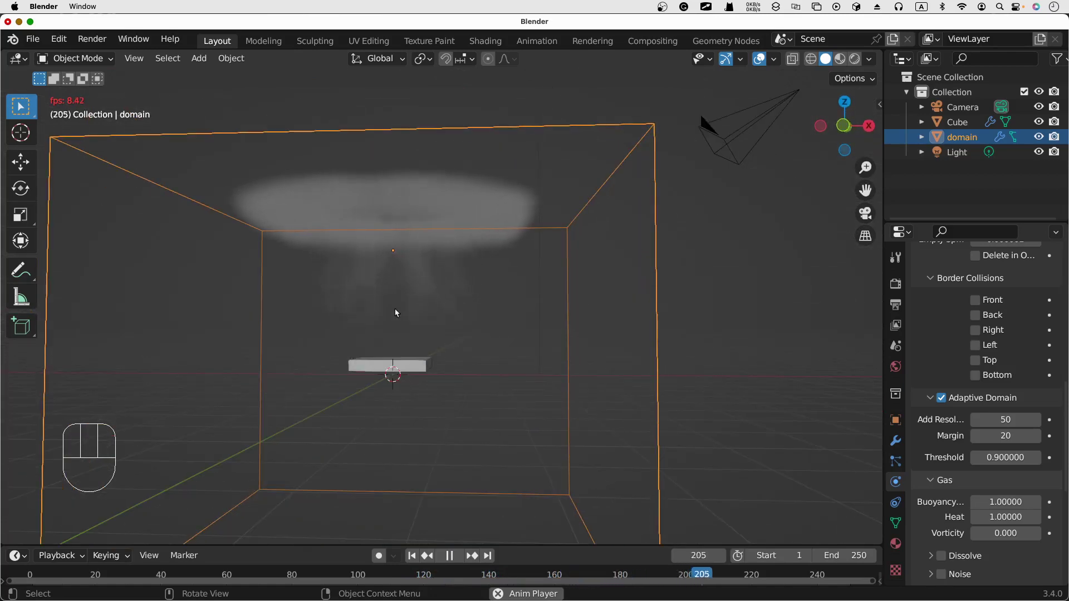
click(451, 552)
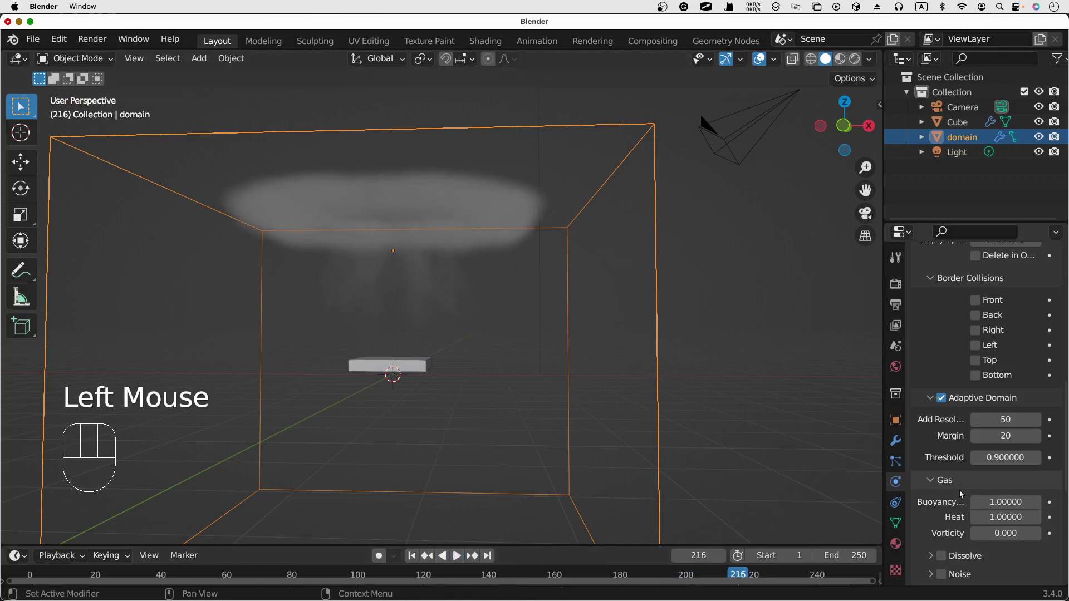
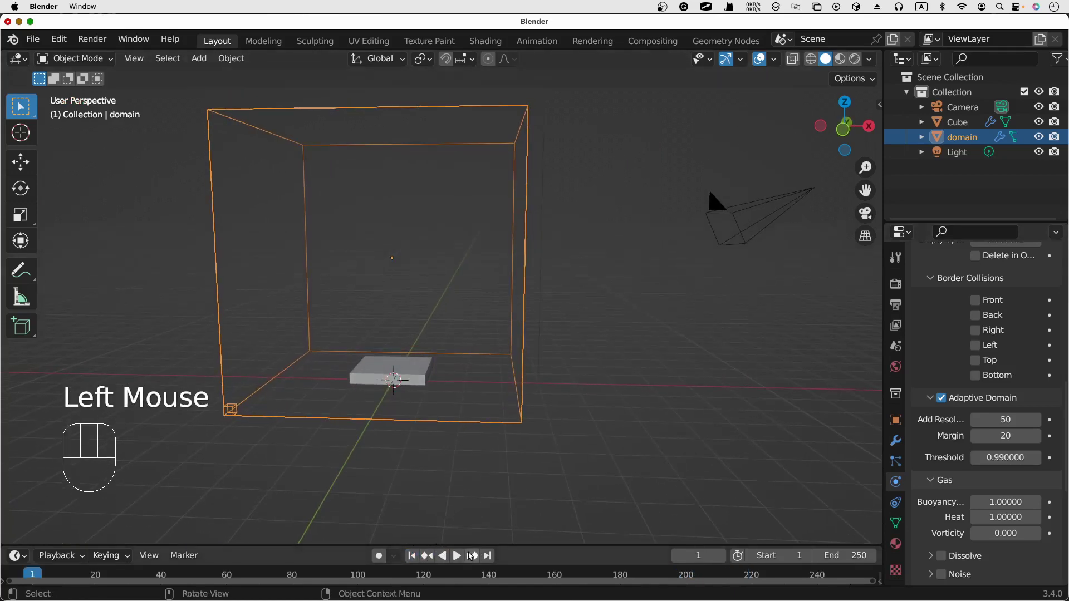
Play the smoke with Threshold 0.99 then 0.92, pausing at frame 24 after the loop
click(465, 557)
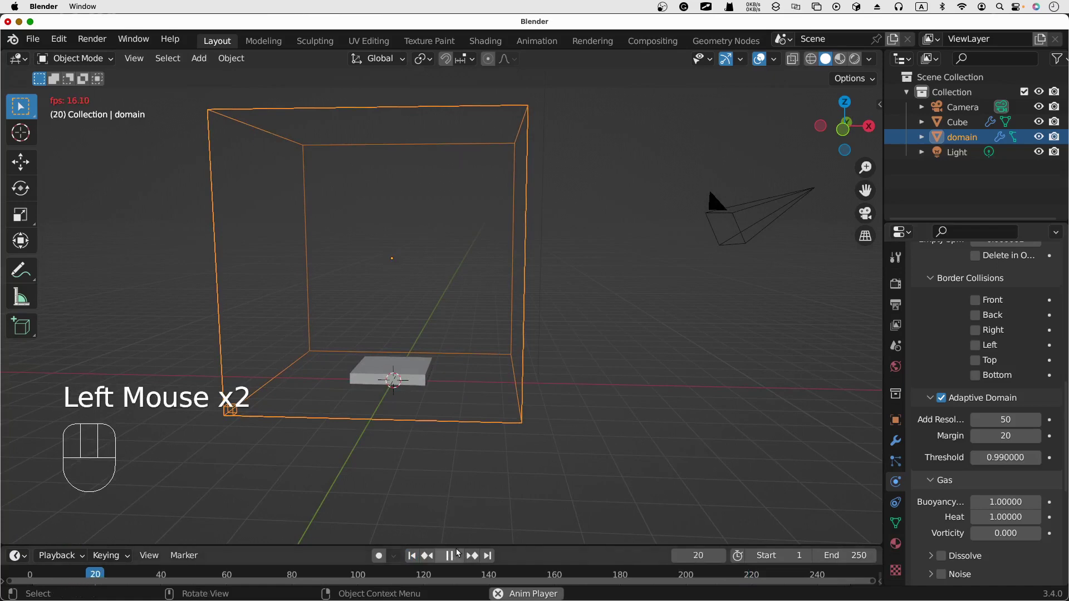
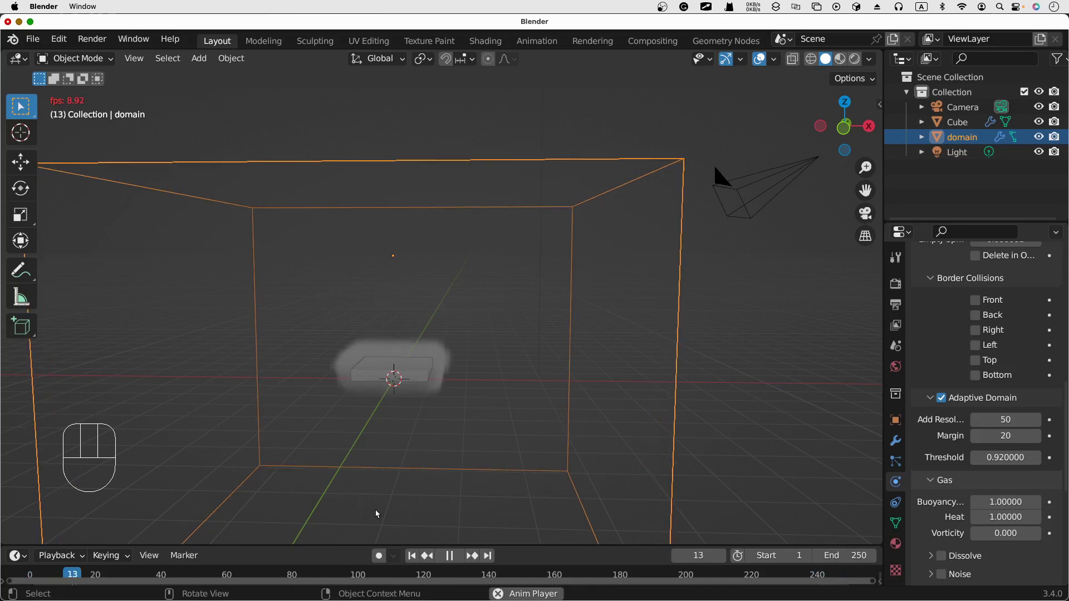
click(453, 558)
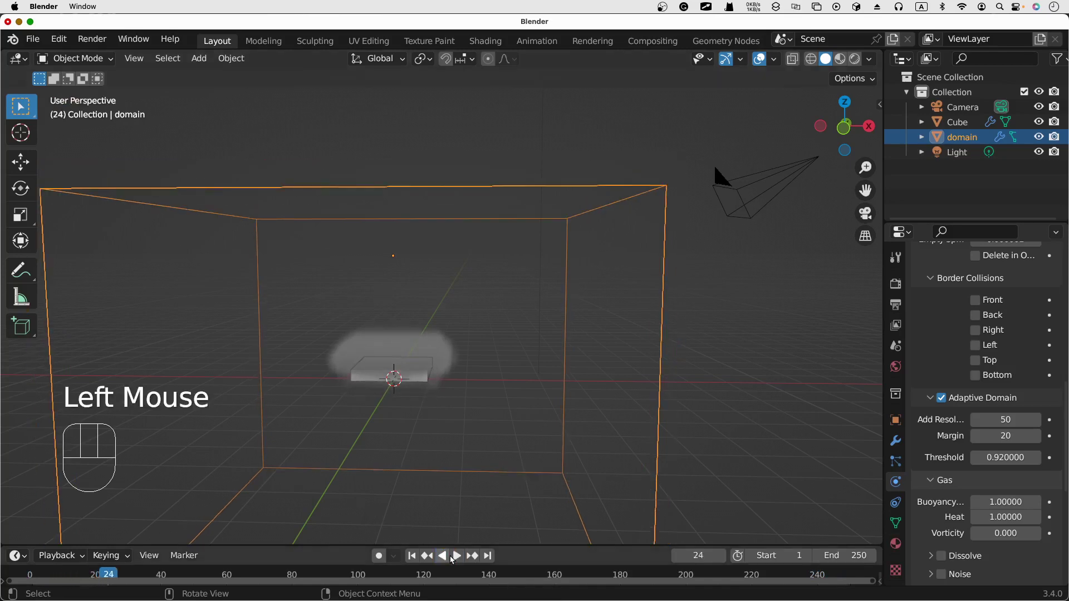